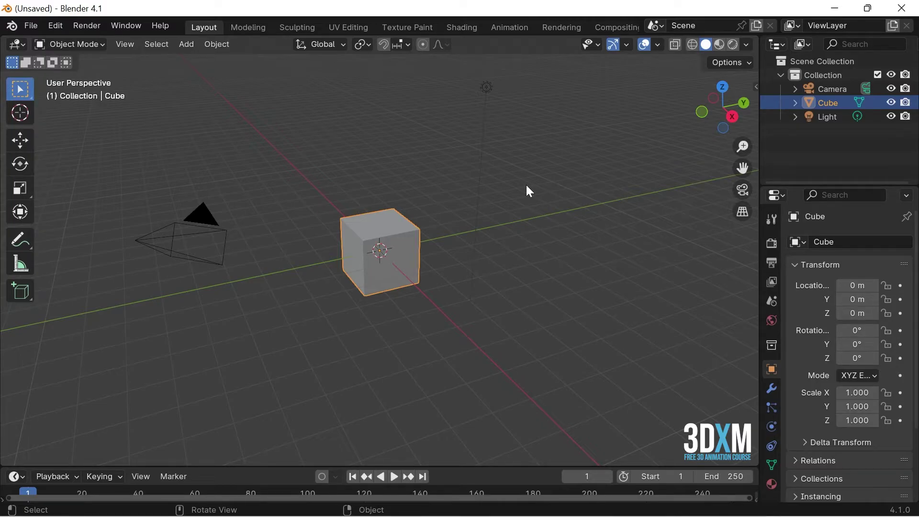
Step: Box-select the camera, cube and light, deselect, then select everything again with A
key(t)
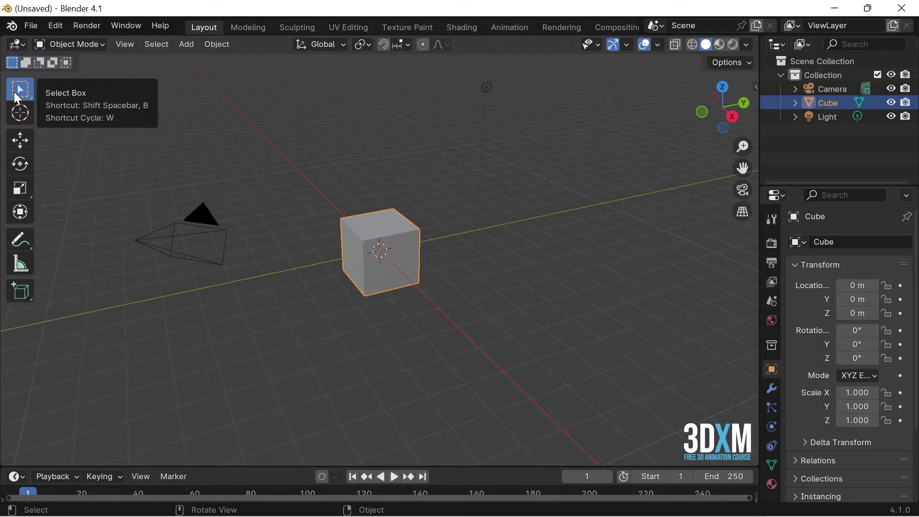
click(19, 97)
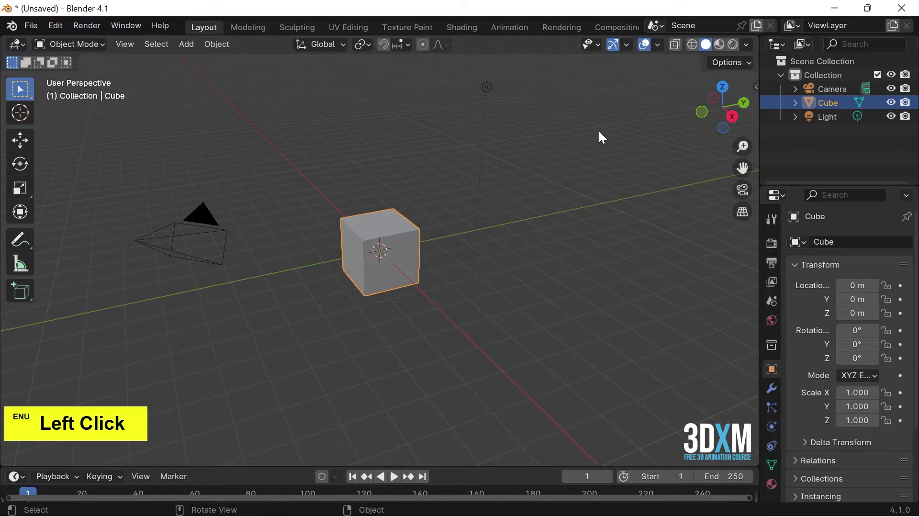
click(621, 111)
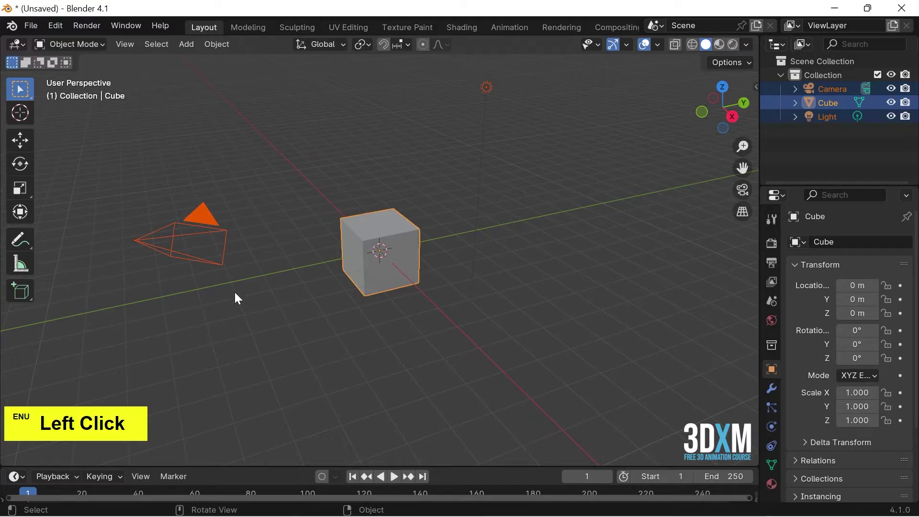
click(239, 296)
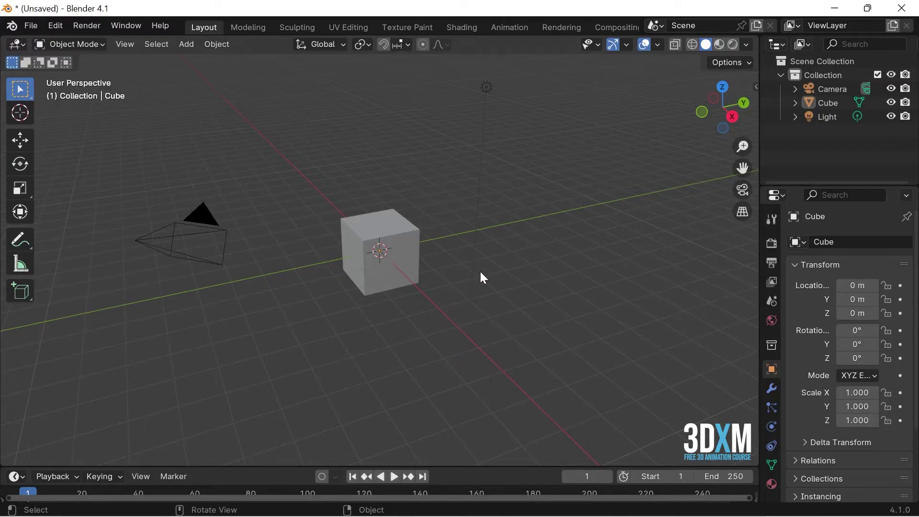
key(a)
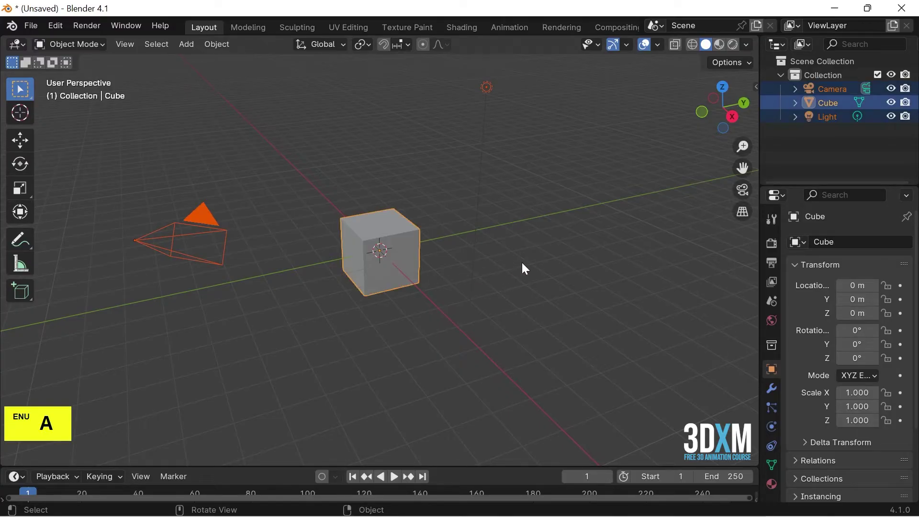
key(Delete)
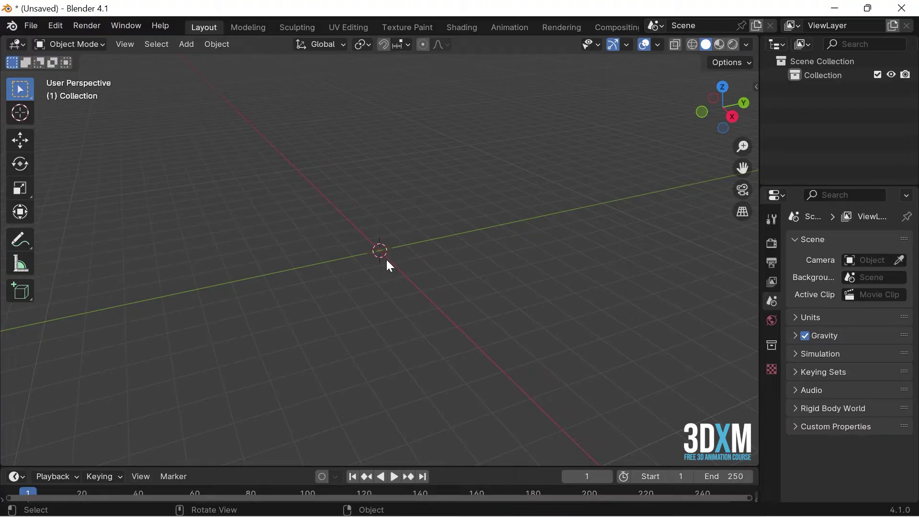
click(184, 48)
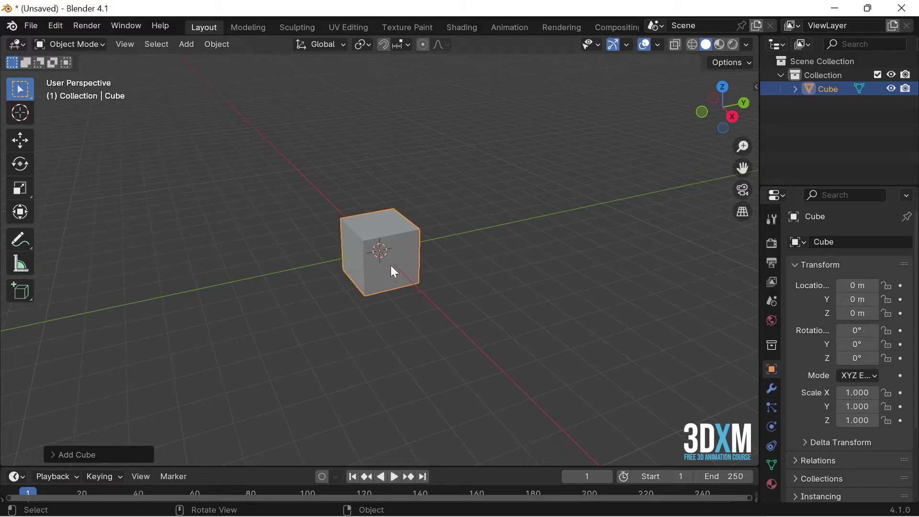
click(395, 269)
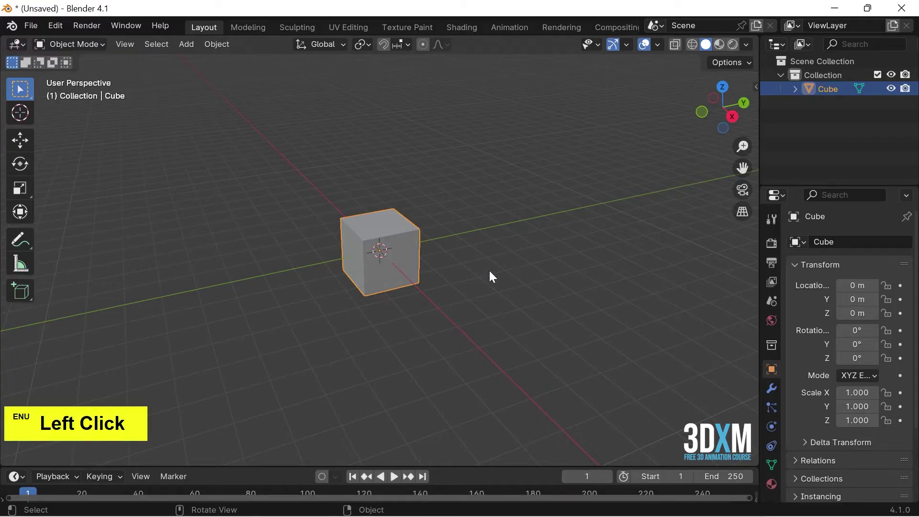
key(Delete)
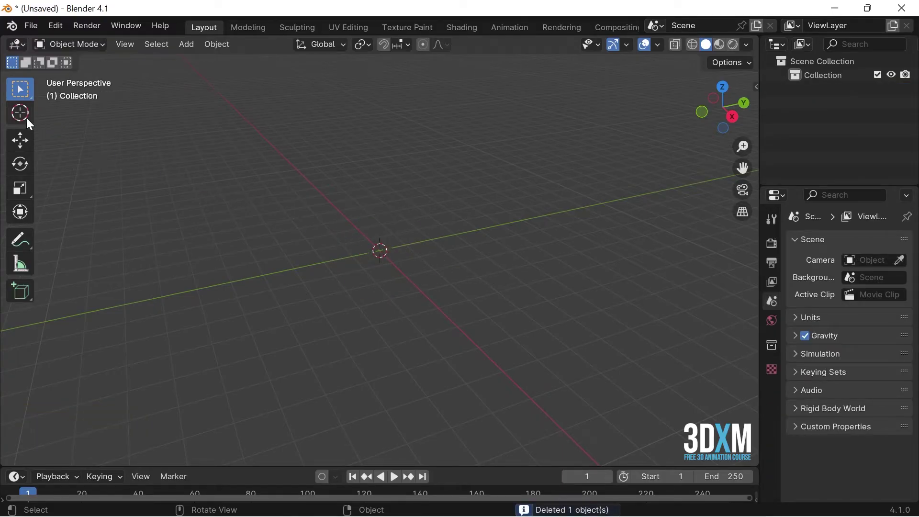
Step: Place the 3D cursor left of the origin and add a cube there
click(31, 122)
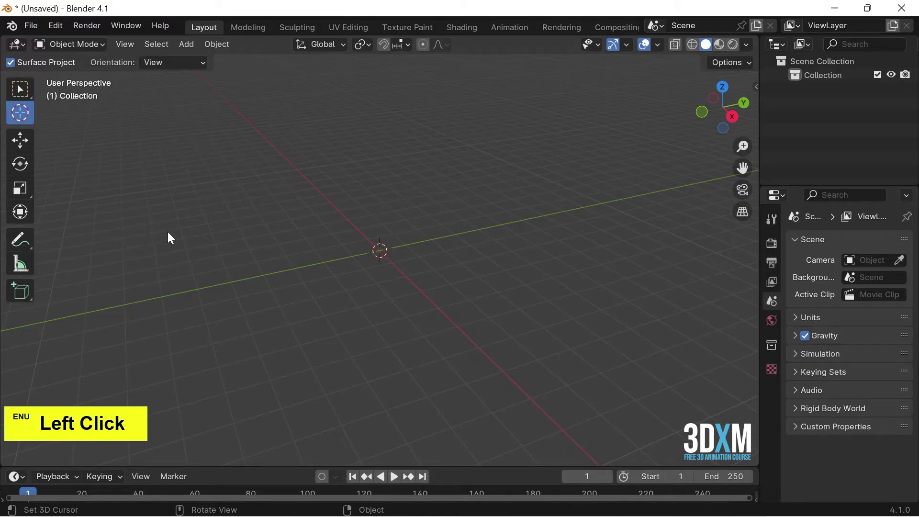
click(237, 286)
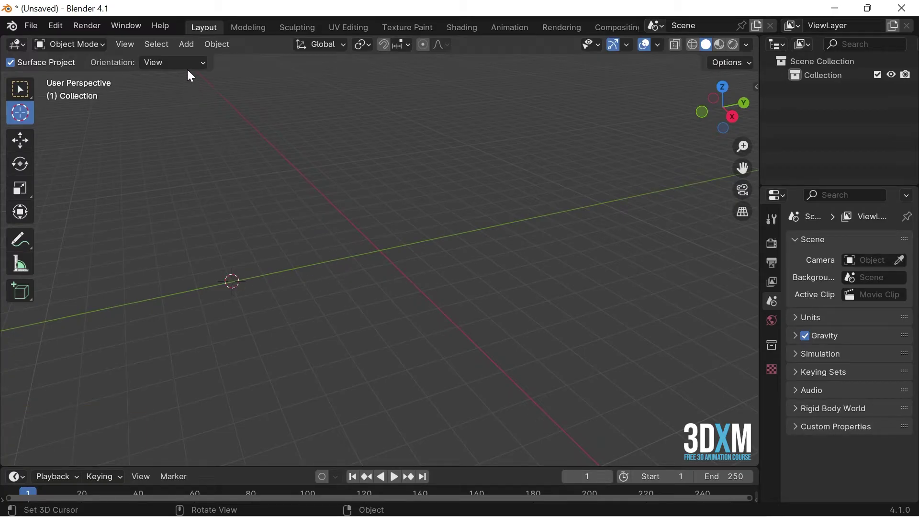
click(190, 49)
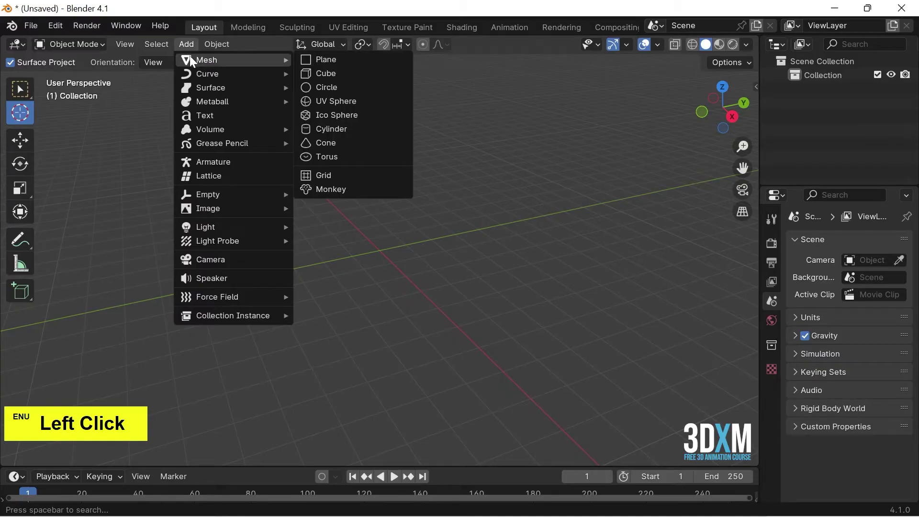
click(349, 77)
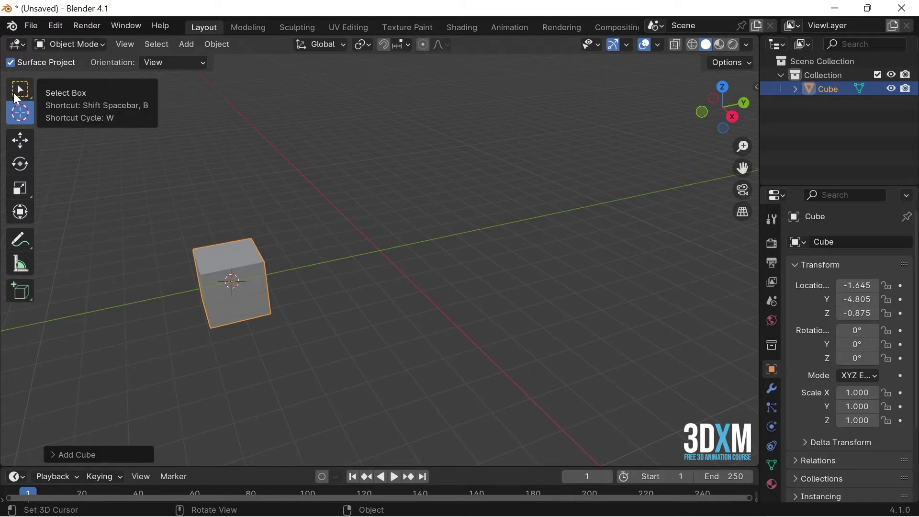
Step: Return to Select Box and delete the new cube, leaving the scene empty
click(19, 97)
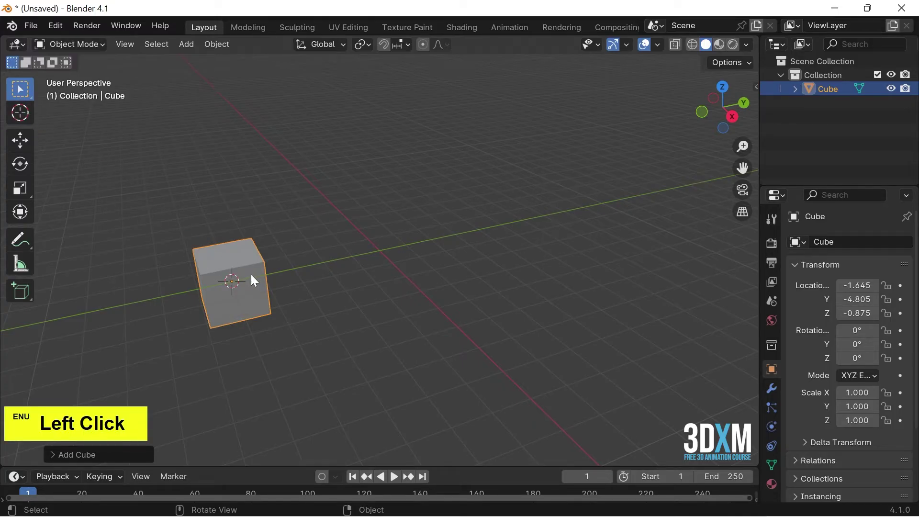
key(Delete)
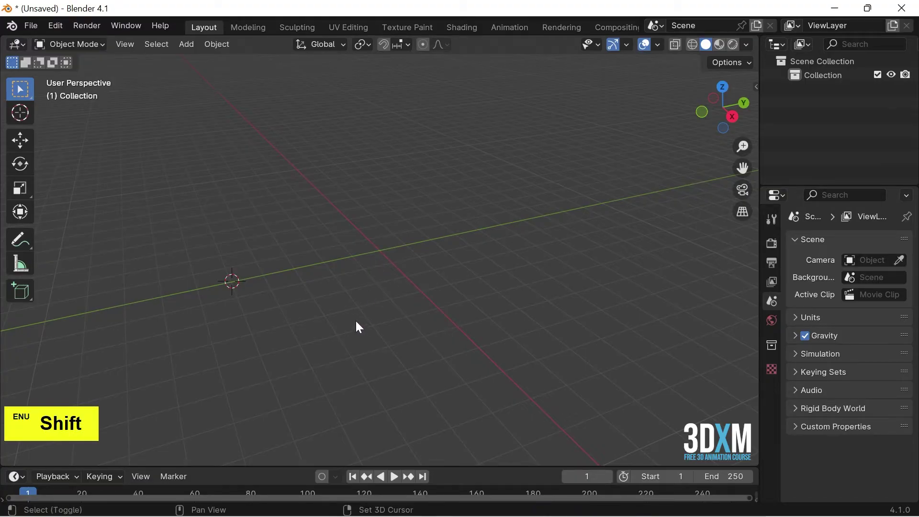
Step: Reset the 3D cursor to the world origin with Shift+C and add a cube there
key(shift+c)
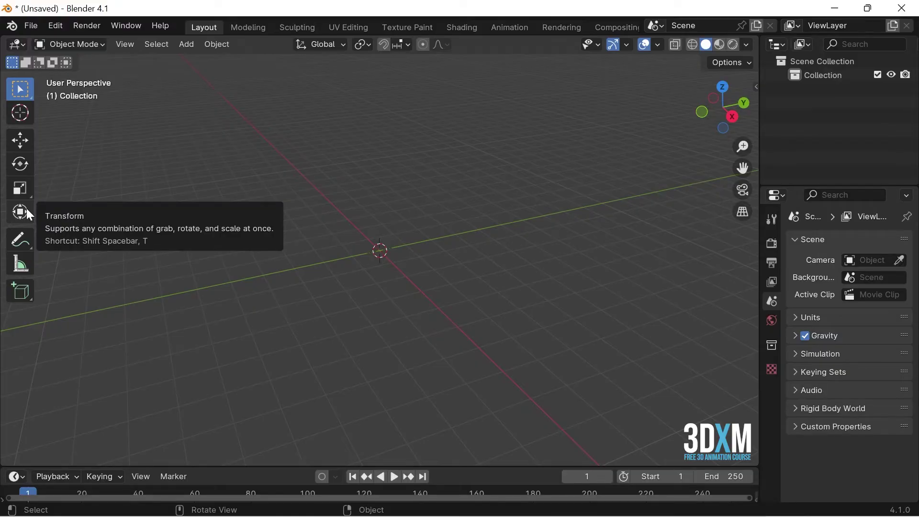
click(185, 53)
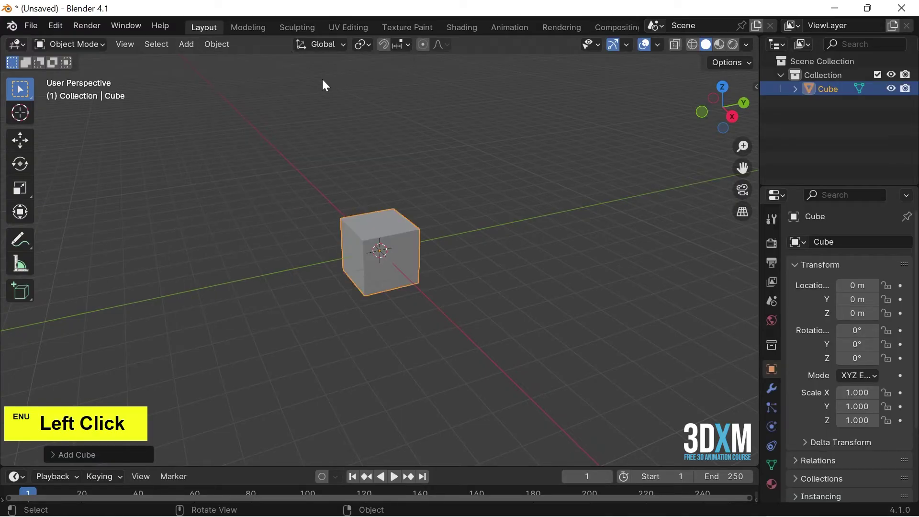
Step: Drag the cube off the origin with the Move gizmo to about (-0.17, 2.54, 0.58)
click(21, 141)
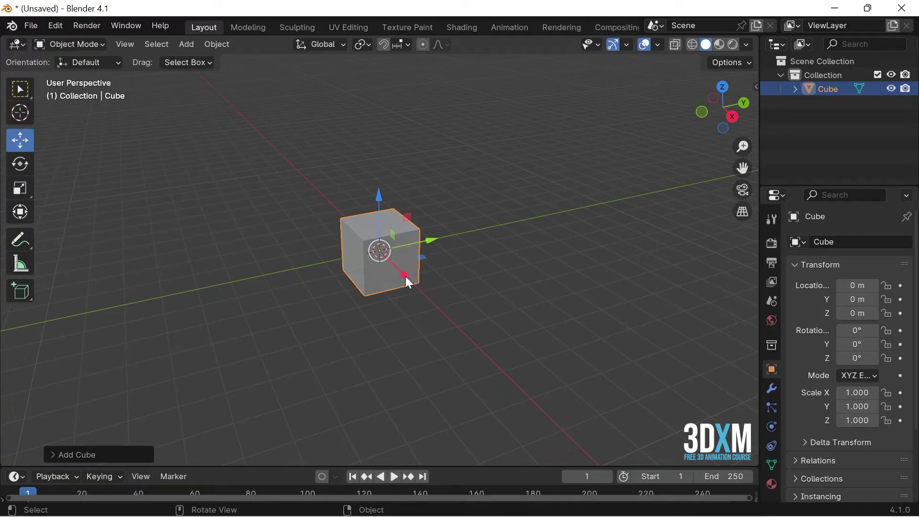
click(406, 281)
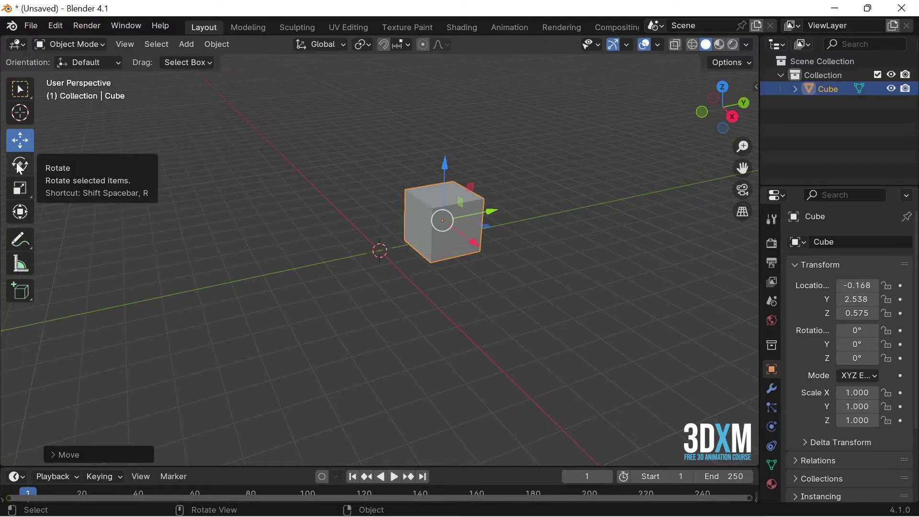
Step: Rotate the cube freely with the Rotate gizmo, then undo so its rotation is back to zero
click(22, 167)
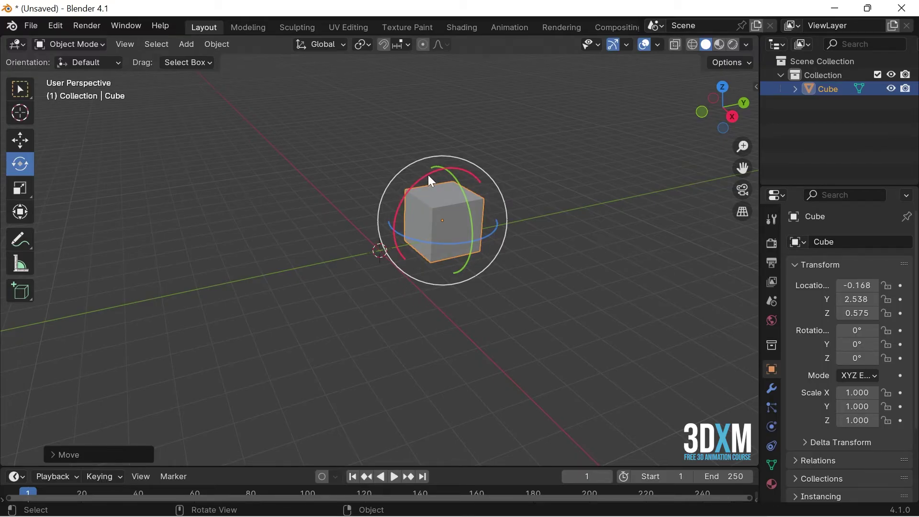
click(434, 177)
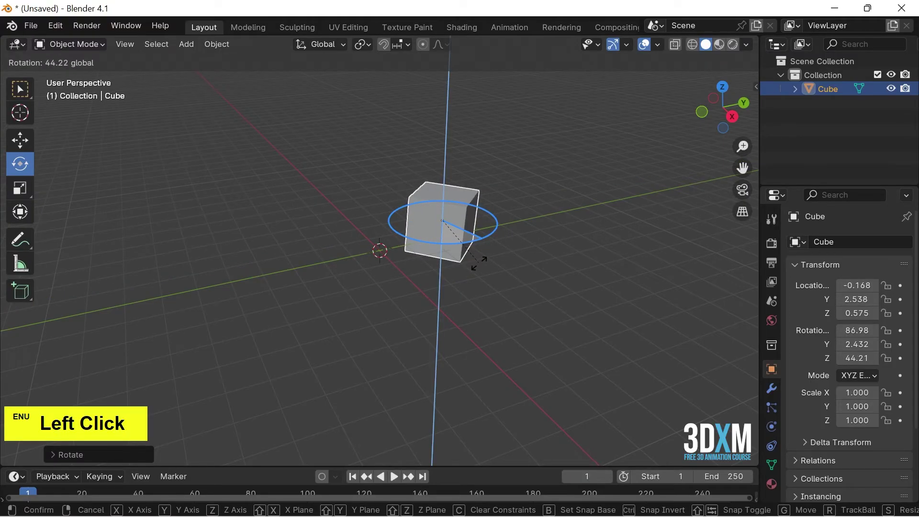
key(ctrl+z)
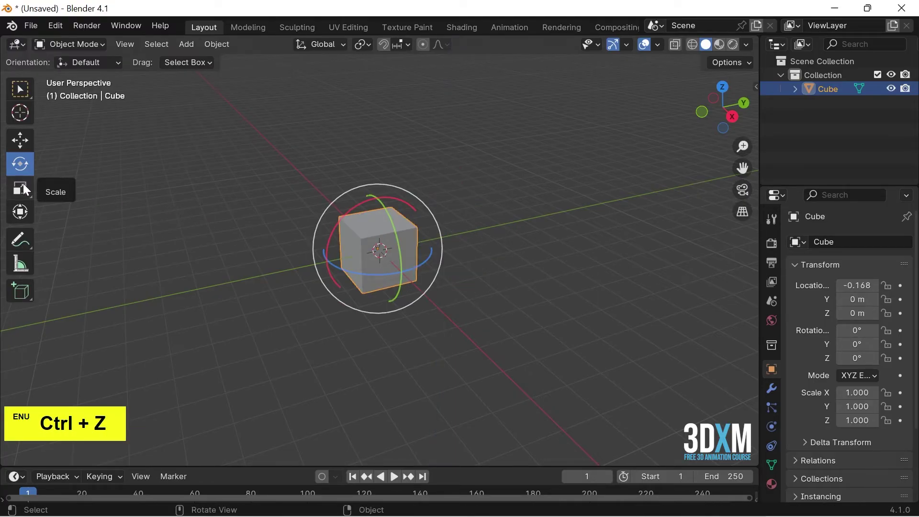
Step: Stretch and flatten the cube with the Scale gizmo, cancelling and undoing so scale returns to 1
click(24, 188)
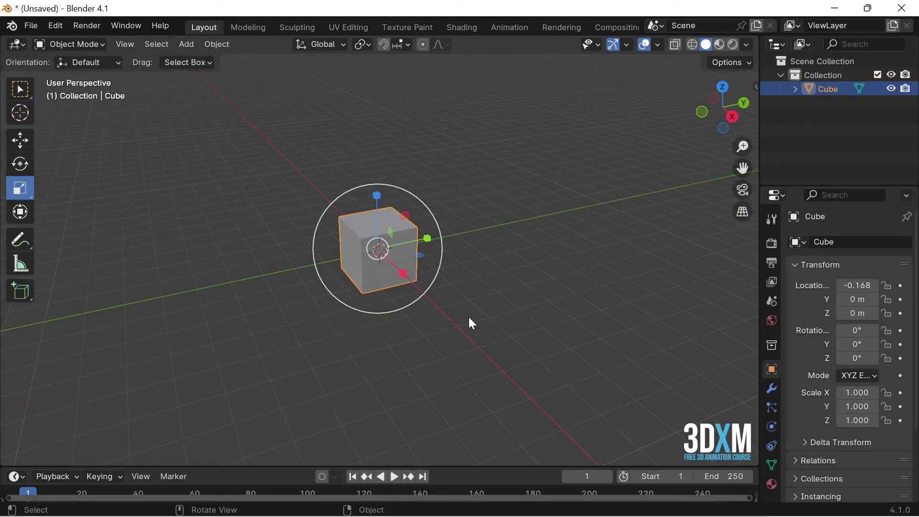
click(405, 277)
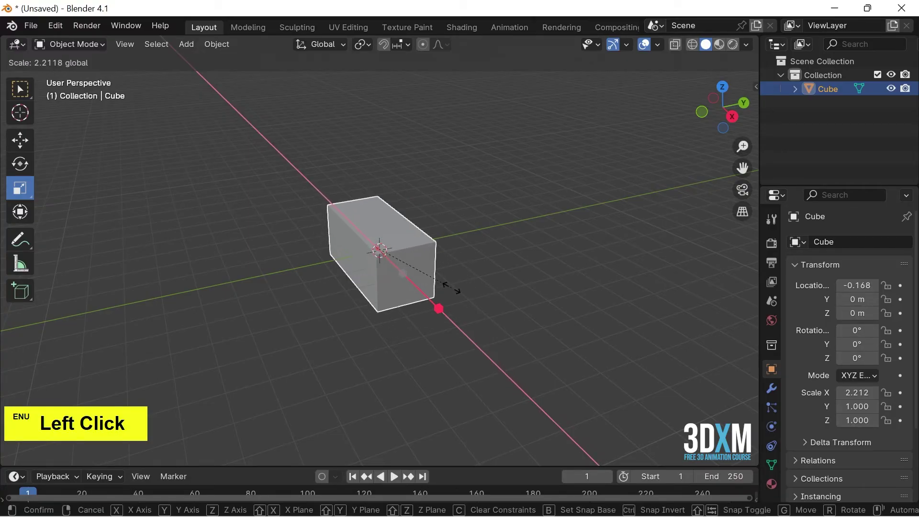
right_click(453, 292)
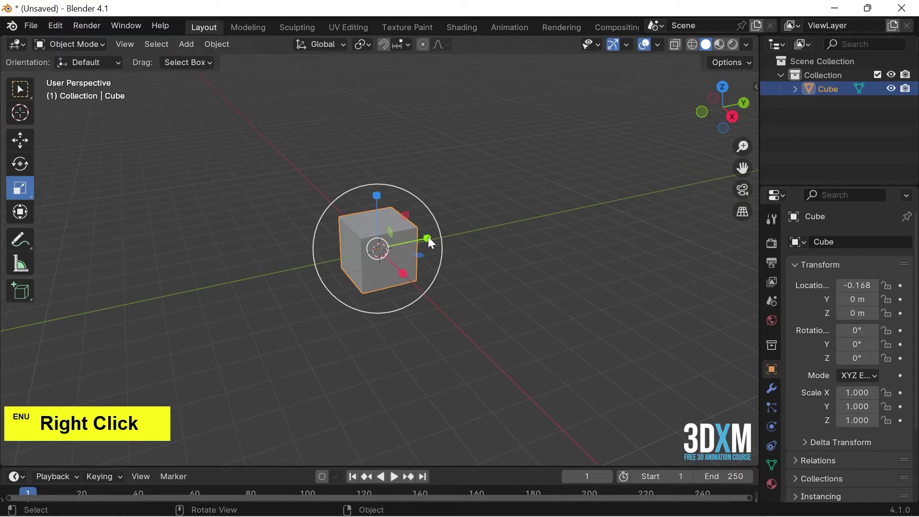
click(429, 241)
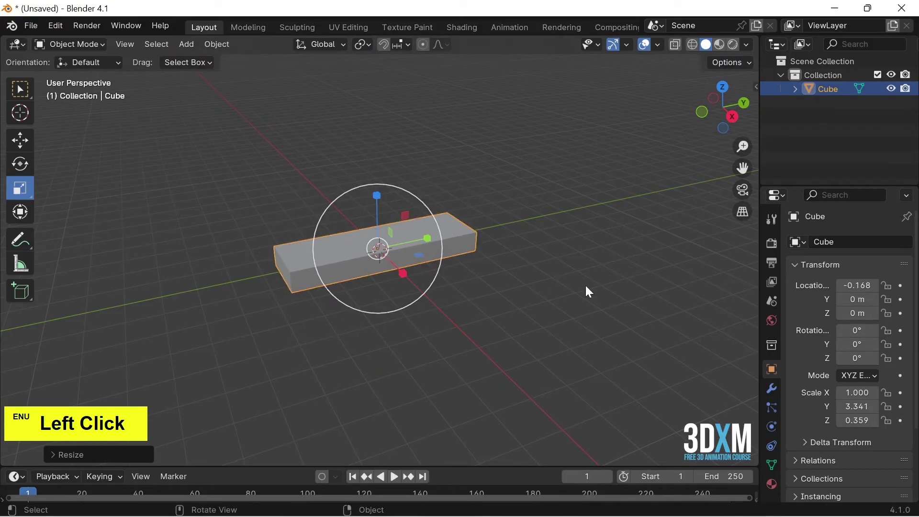
key(ctrl+z)
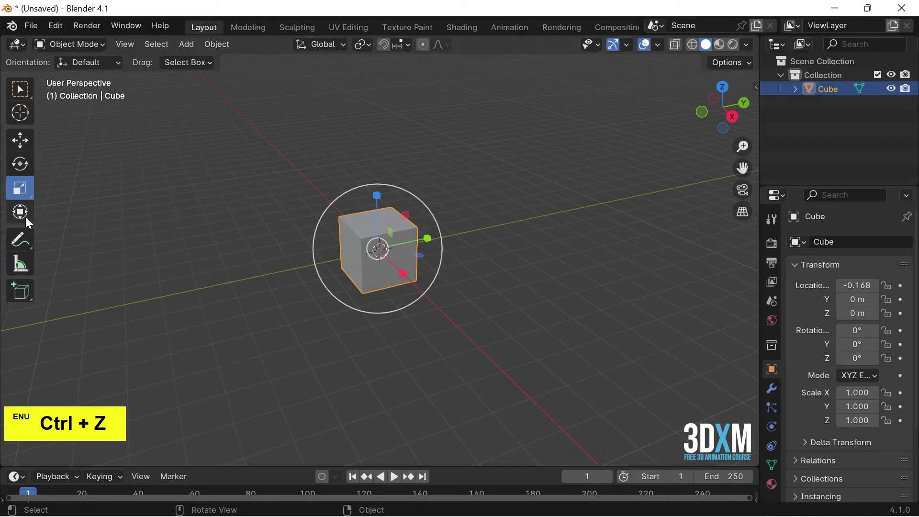
Step: Move, rotate and stretch the cube with the Transform gizmo, then undo rotation and scale
click(26, 221)
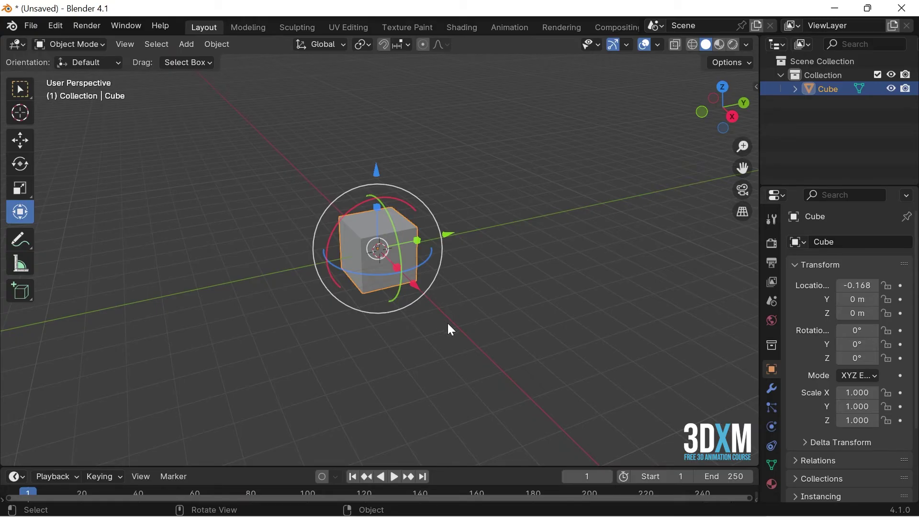
click(416, 291)
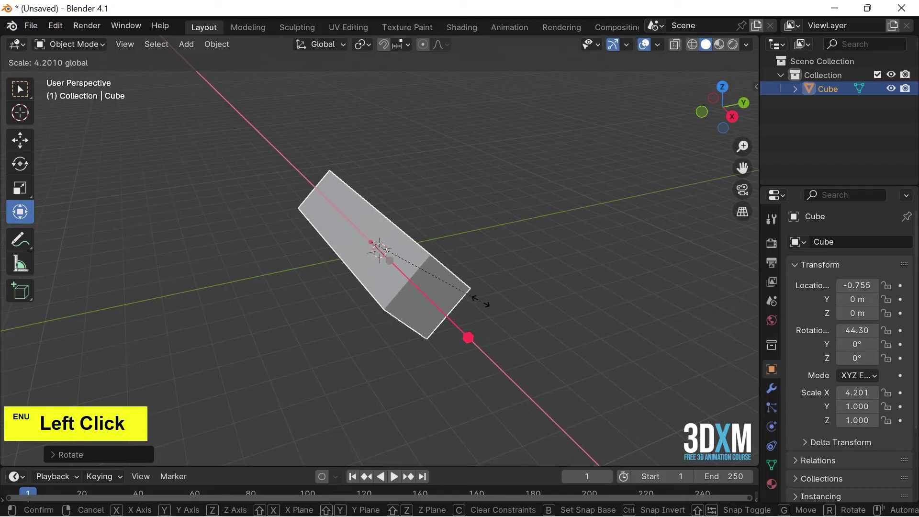
key(ctrl+z)
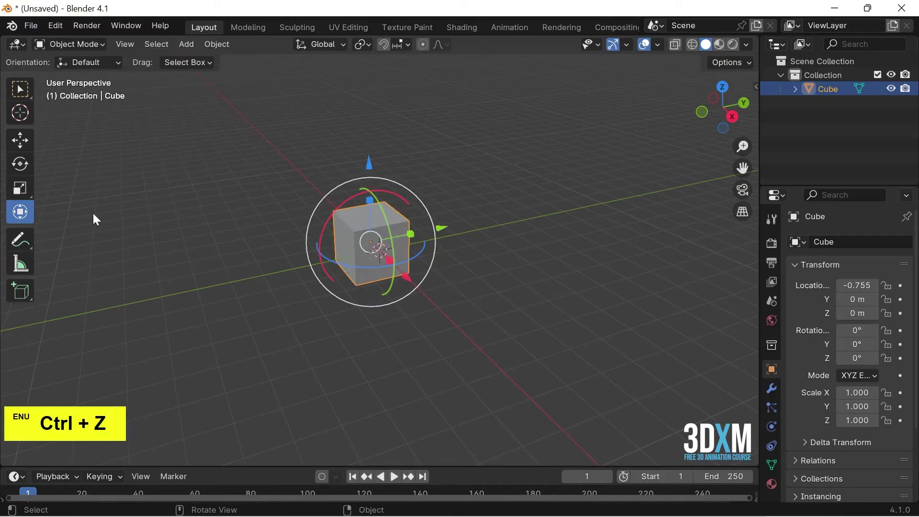
Step: Draw a second annotation line beside the cube and activate the Measure tool
click(23, 247)
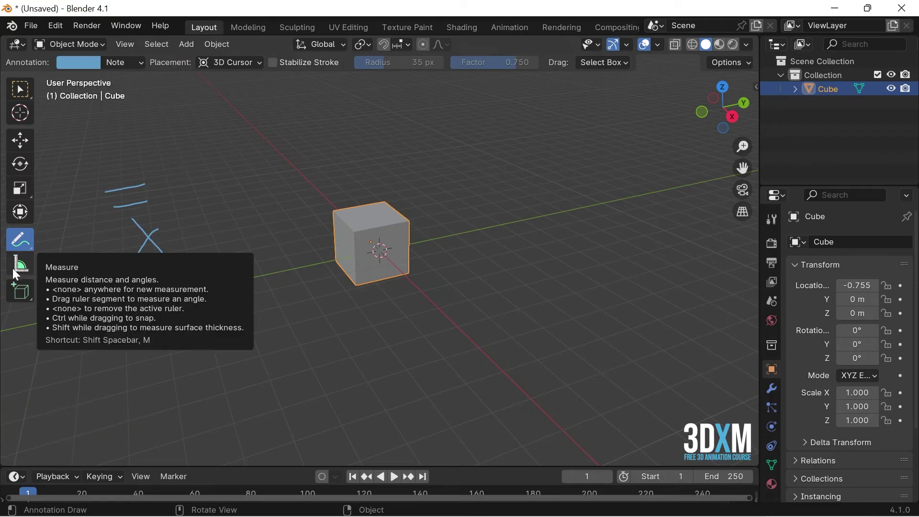
click(13, 273)
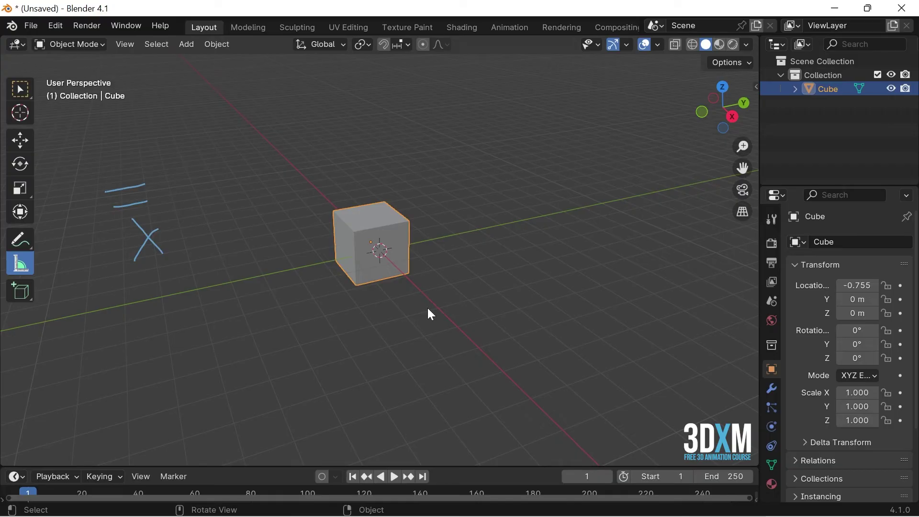
click(19, 267)
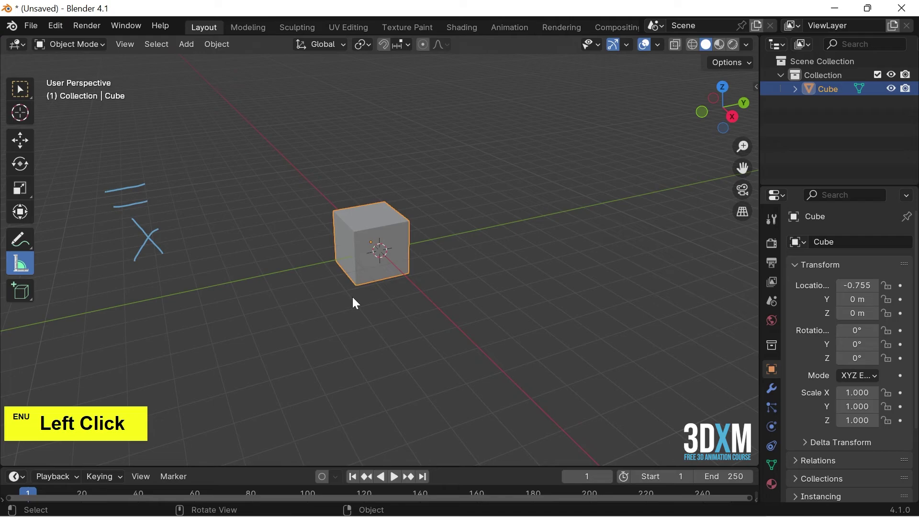
Step: In front view, measure the cube's bottom edge at about 2.005 m, then return to Select Box
key(1)
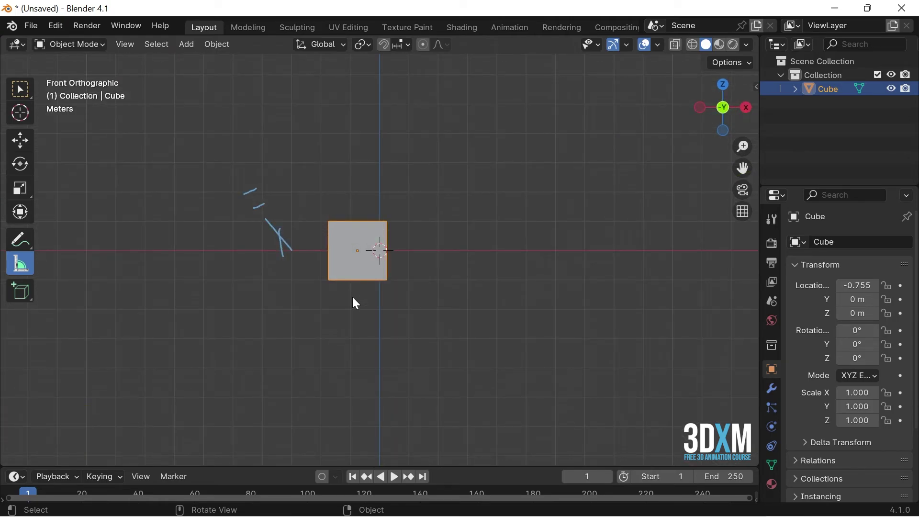
scroll(up, 3)
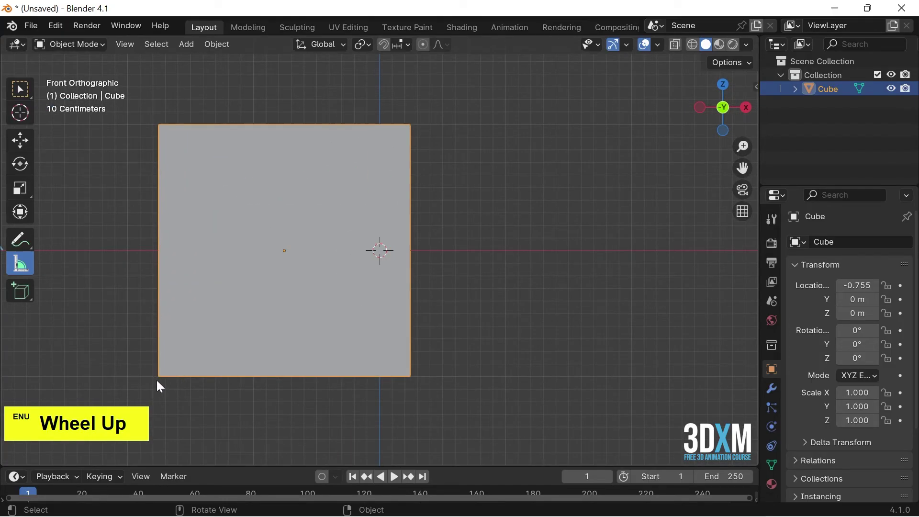
click(157, 385)
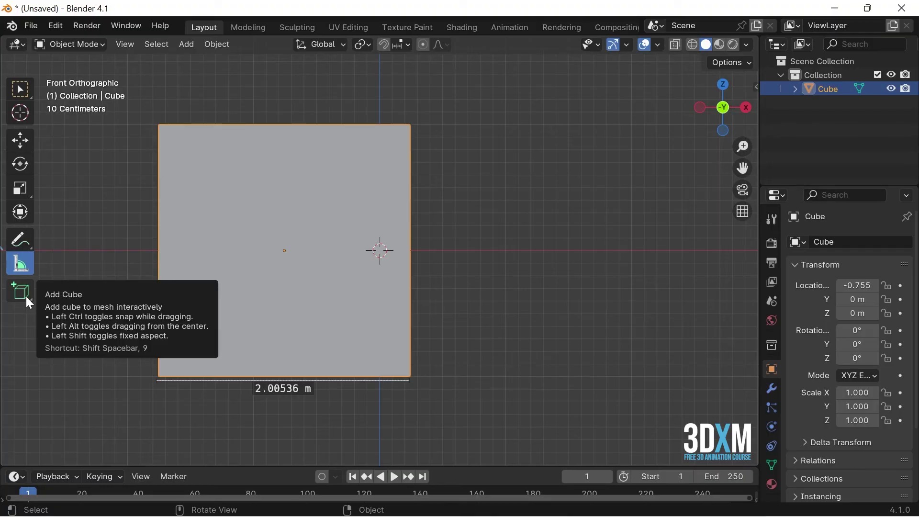
click(24, 100)
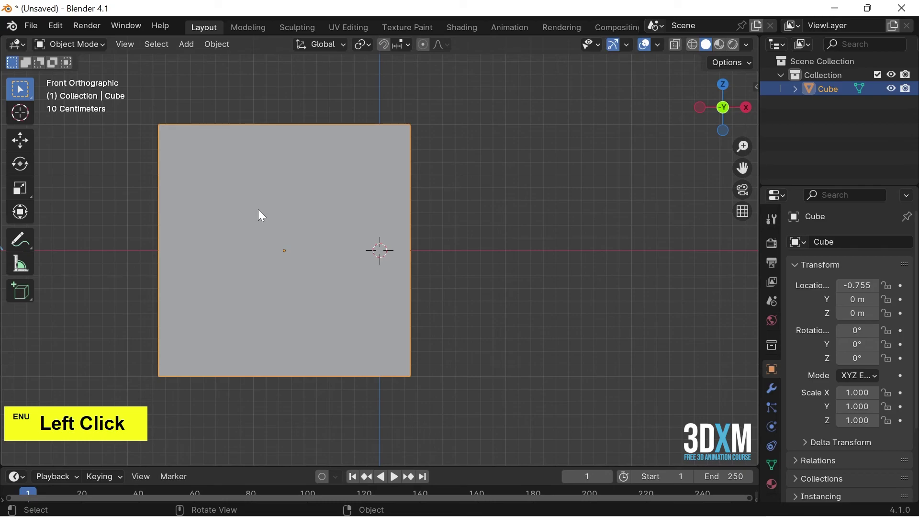
Step: Delete the cube, orbit to a perspective view and pick the Add Cube tool
key(Delete)
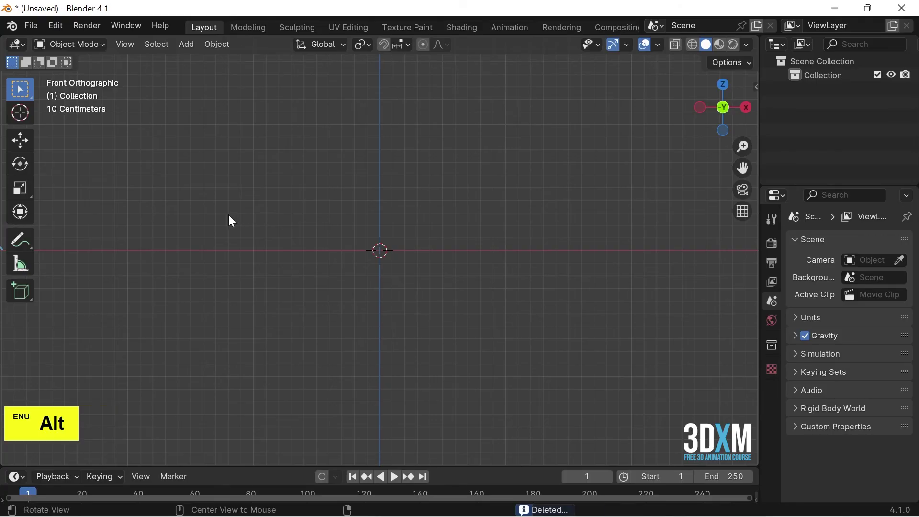
click(233, 220)
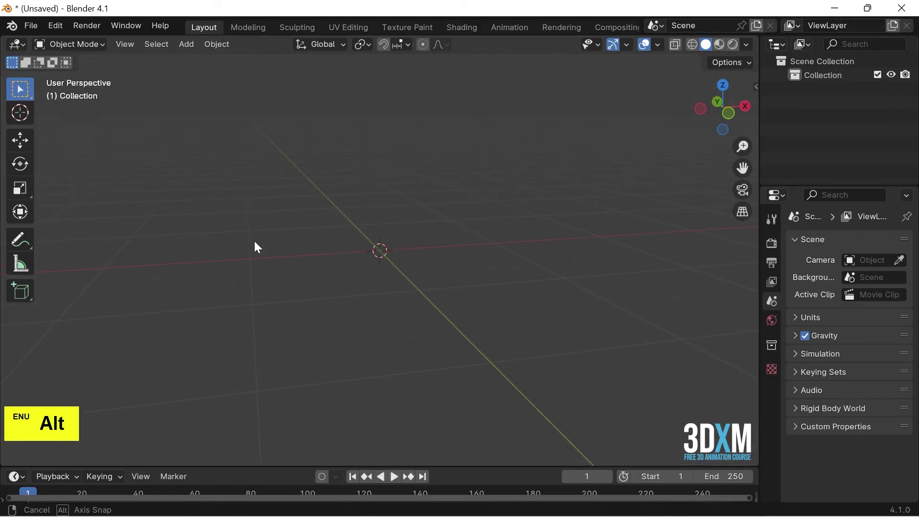
scroll(down, 3)
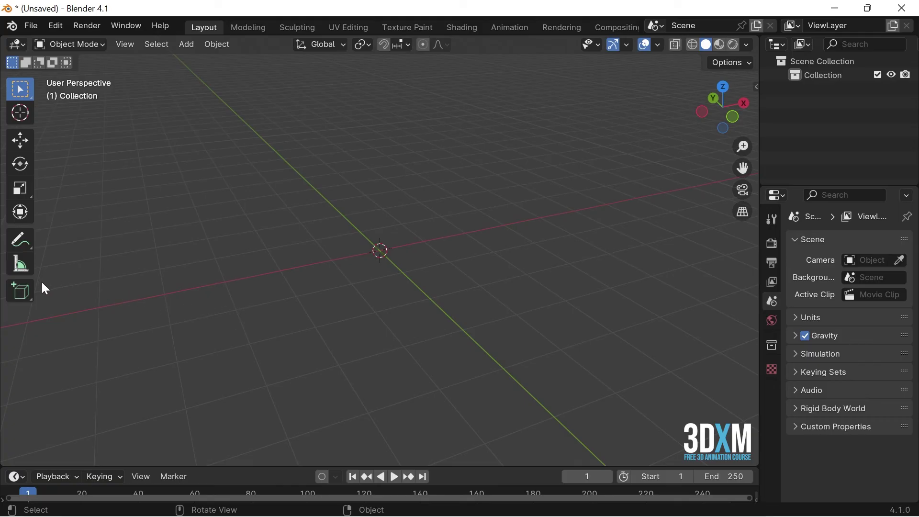
click(22, 294)
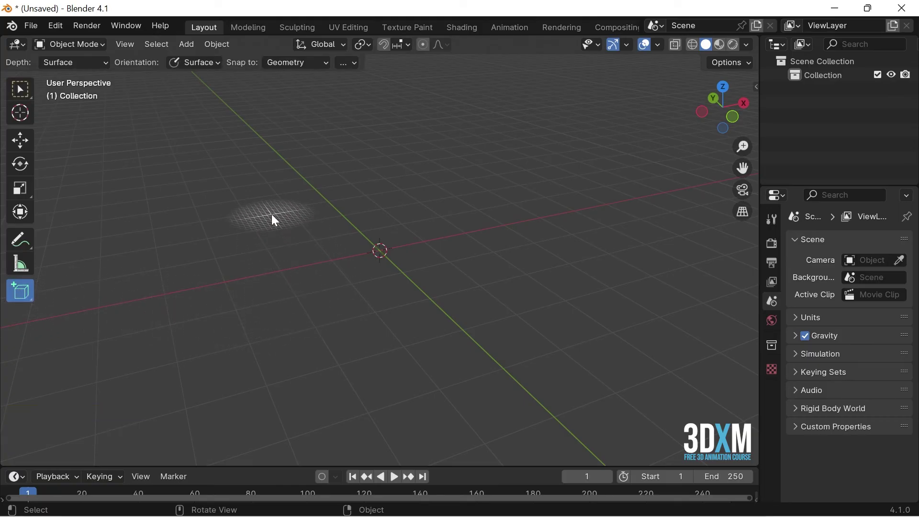
Step: Draw a new cube's base on the grid and set its height, landing near (-0.78, 1.50, 0.92)
click(276, 219)
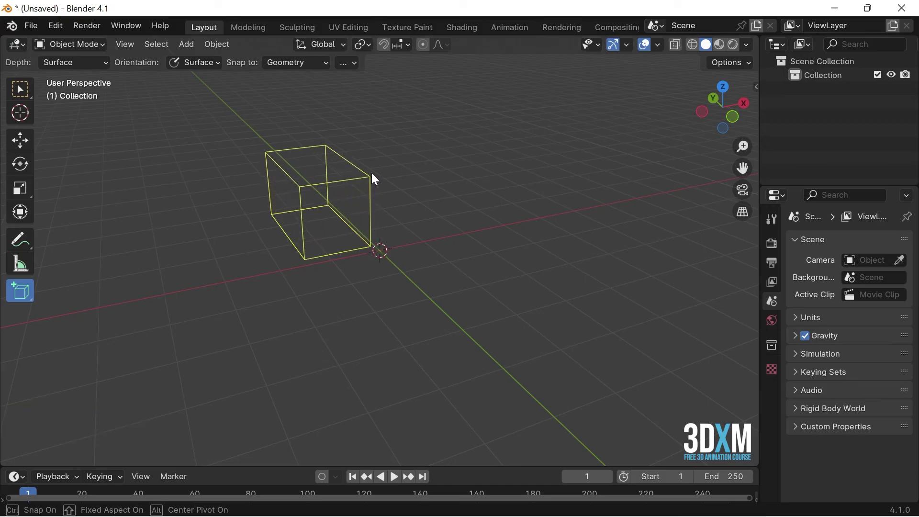
click(379, 161)
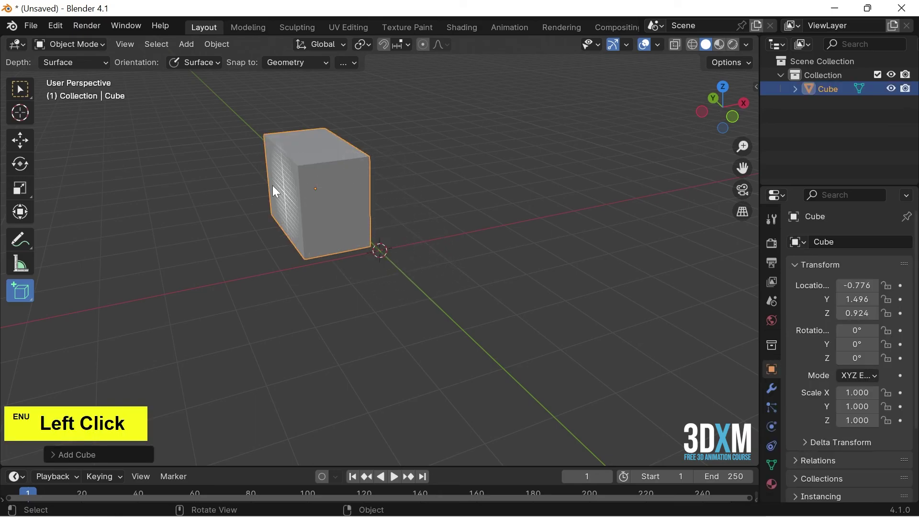
click(24, 96)
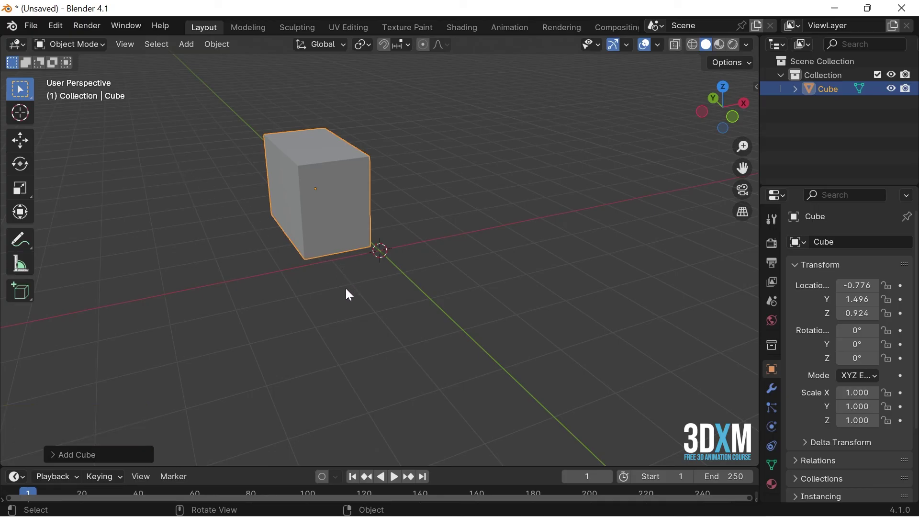
click(254, 301)
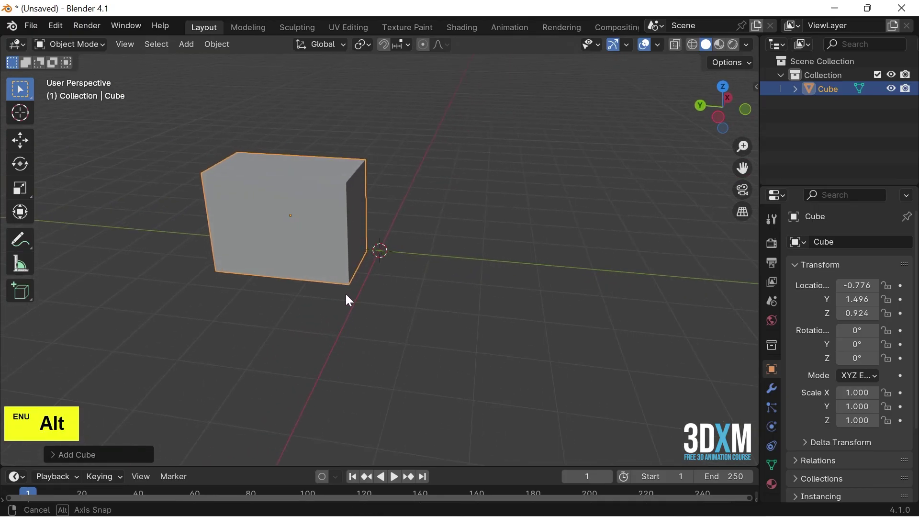